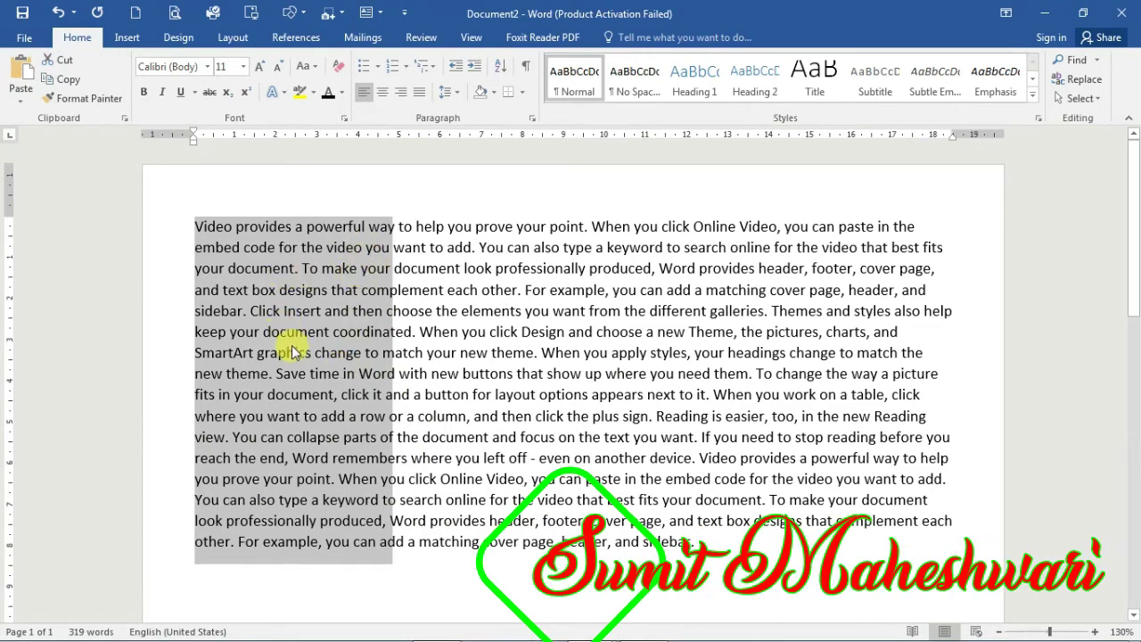
Step: Colour the first vertical text block red and the second one blue
left_click(347, 100)
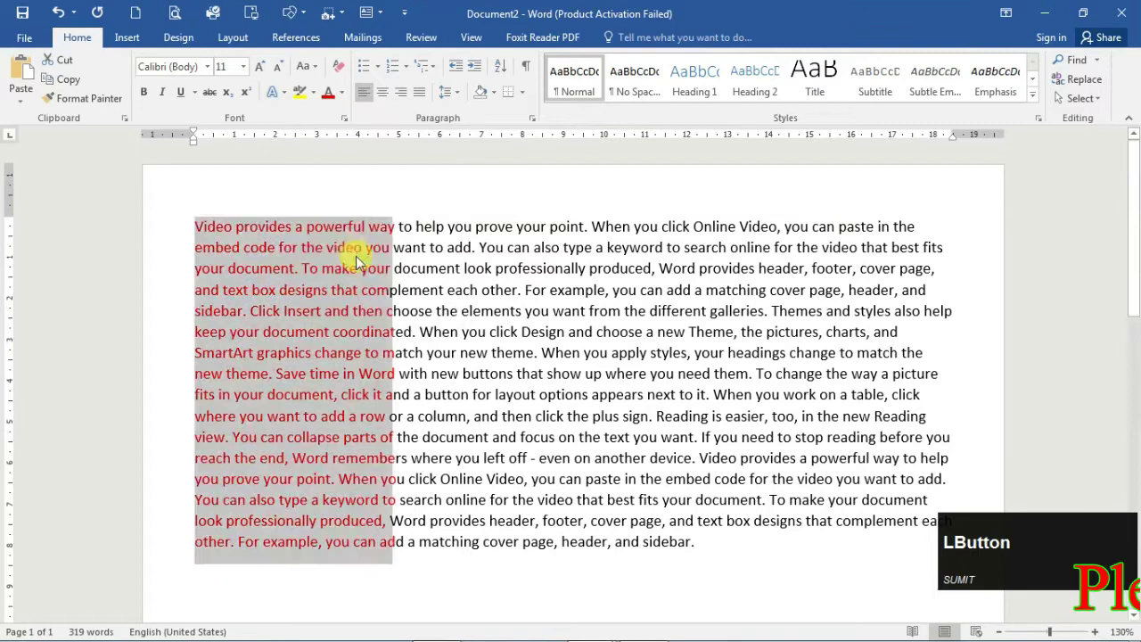
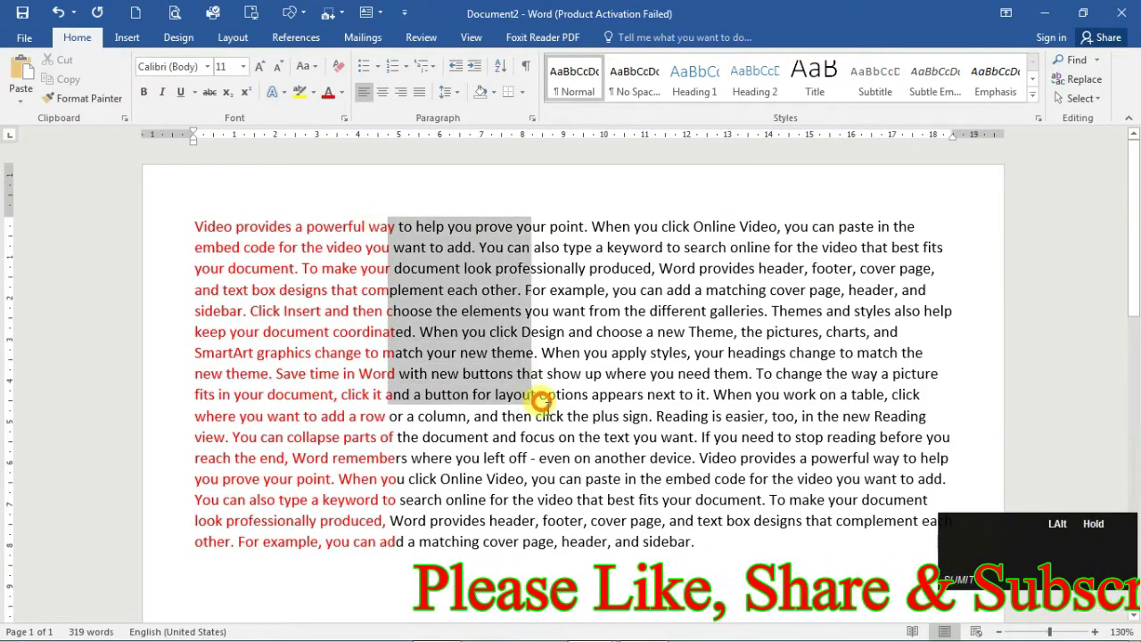
left_click(353, 98)
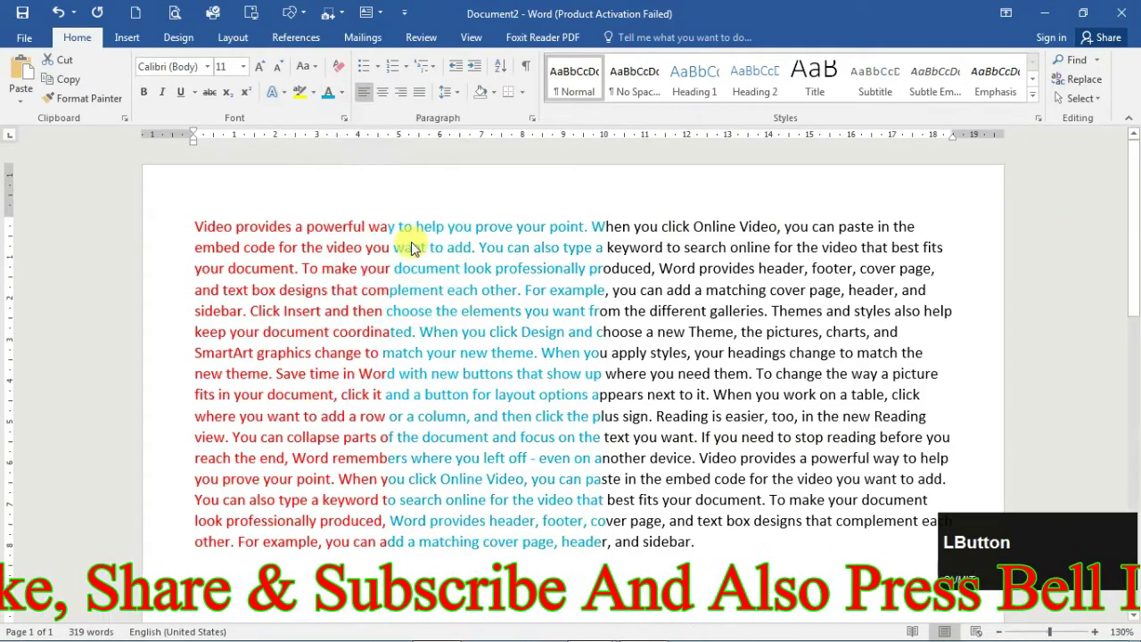
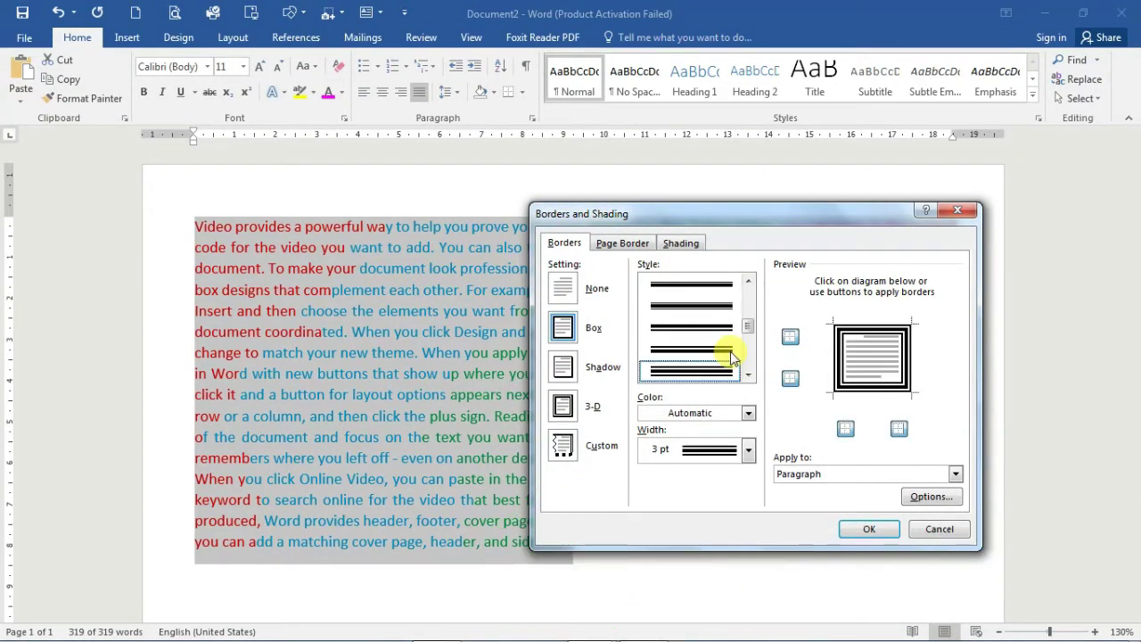
Step: Make the triple-line border red and remove its top side in the preview
left_click(752, 414)
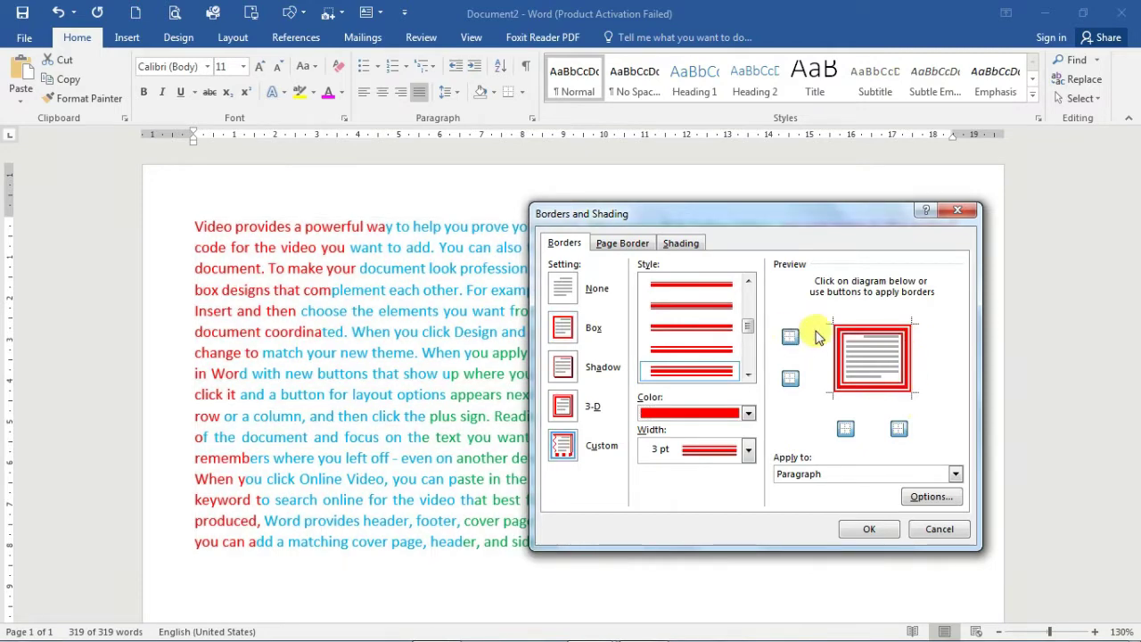
left_click(796, 341)
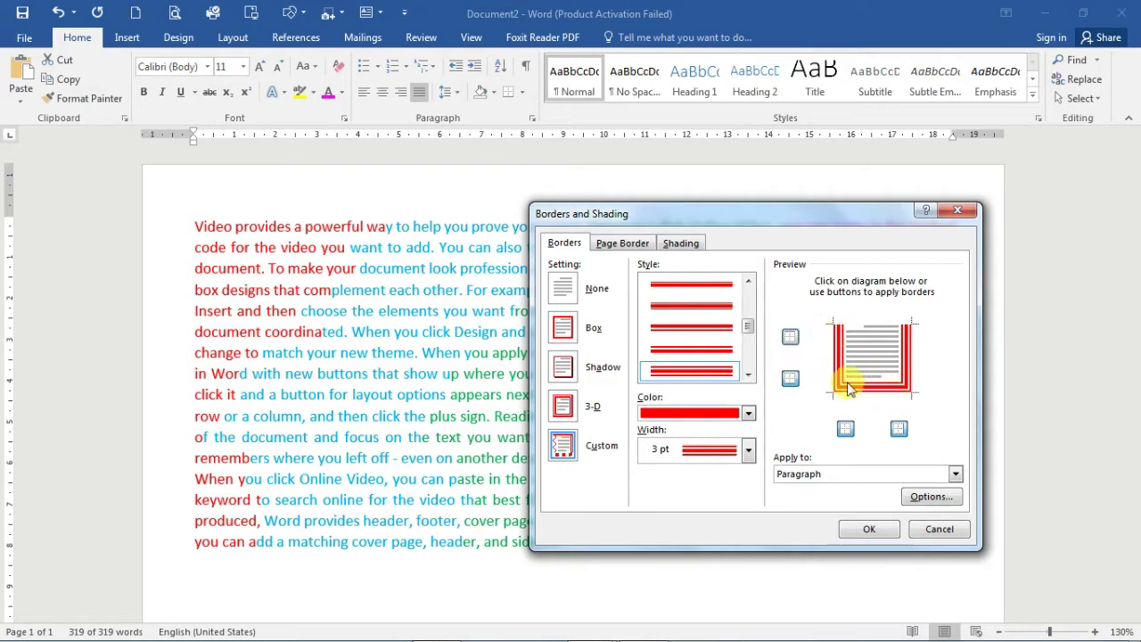
Step: Confirm the red side borders, then add a green triple line along the top
left_click(797, 382)
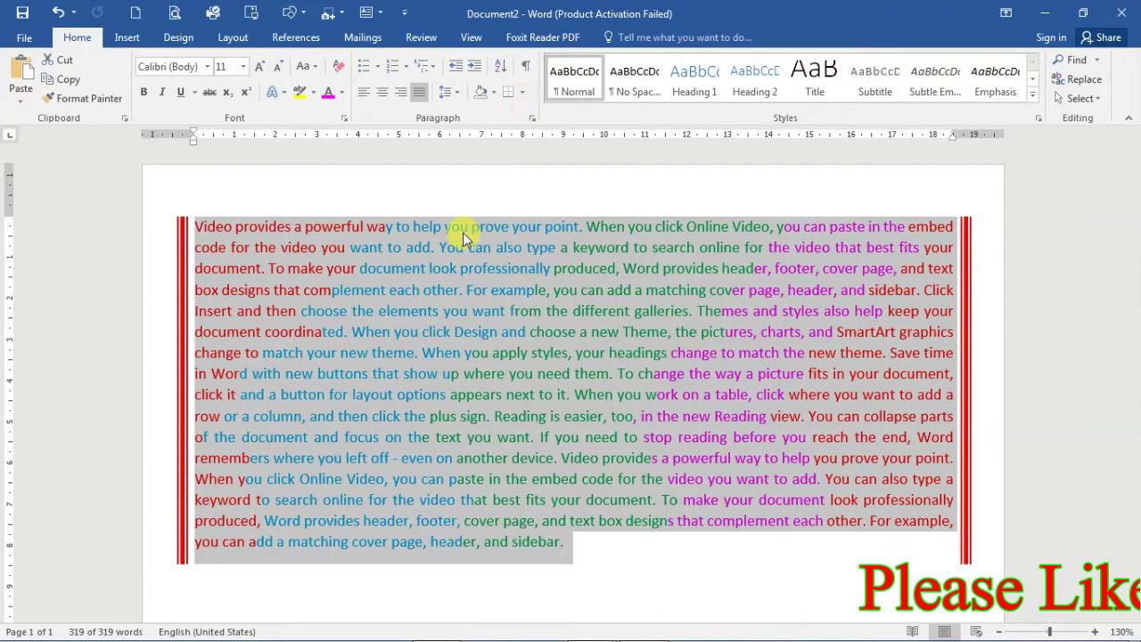
left_click(523, 96)
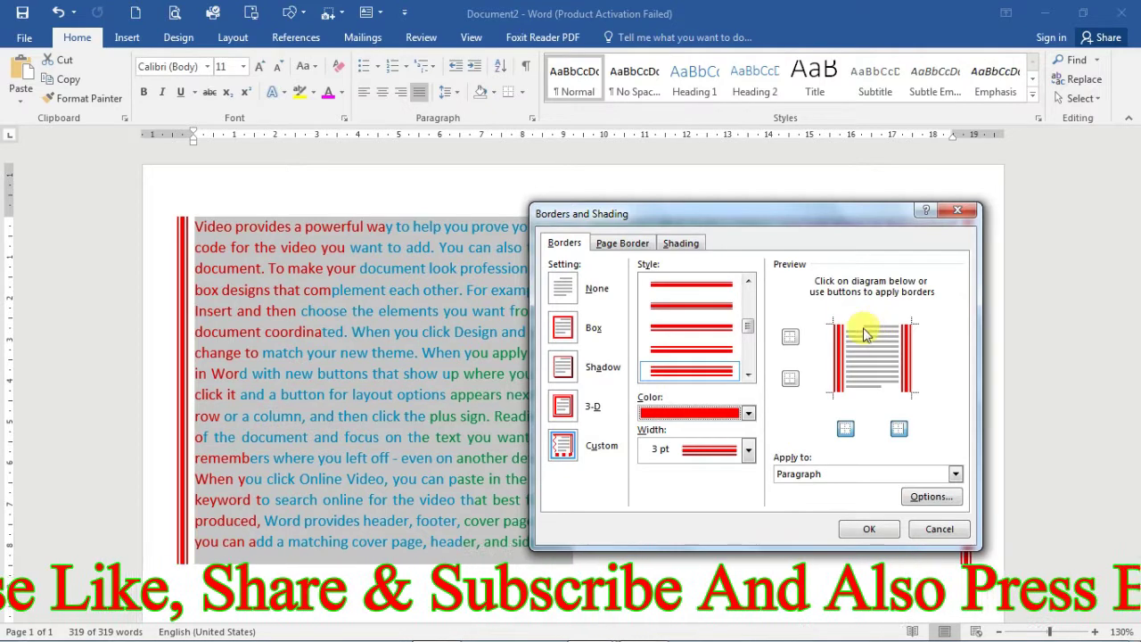
left_click(751, 418)
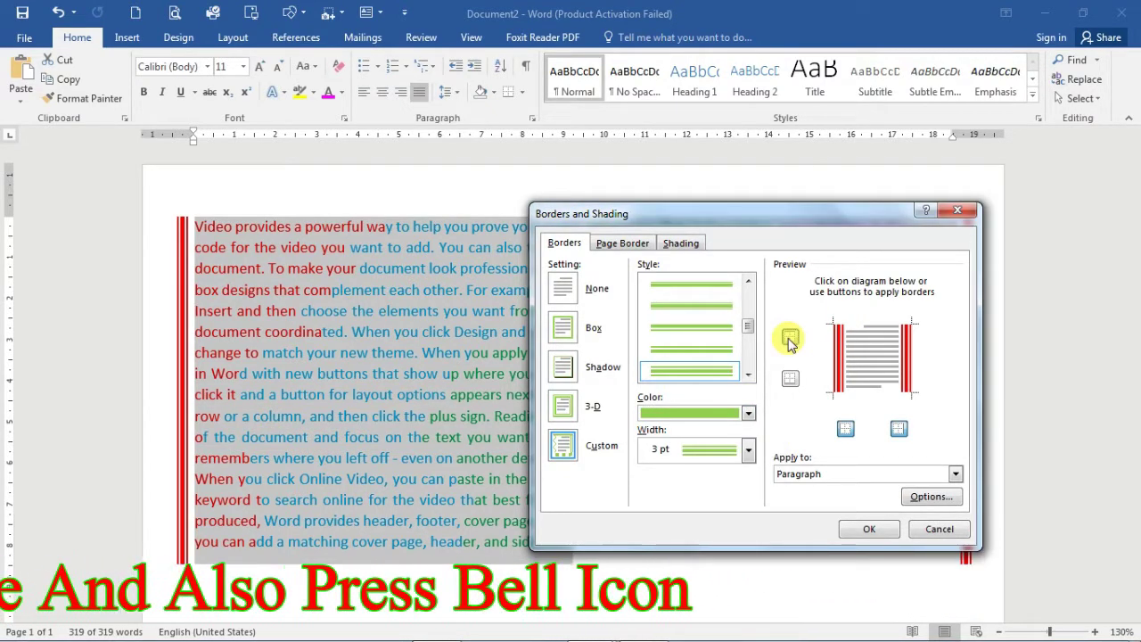
left_click(792, 345)
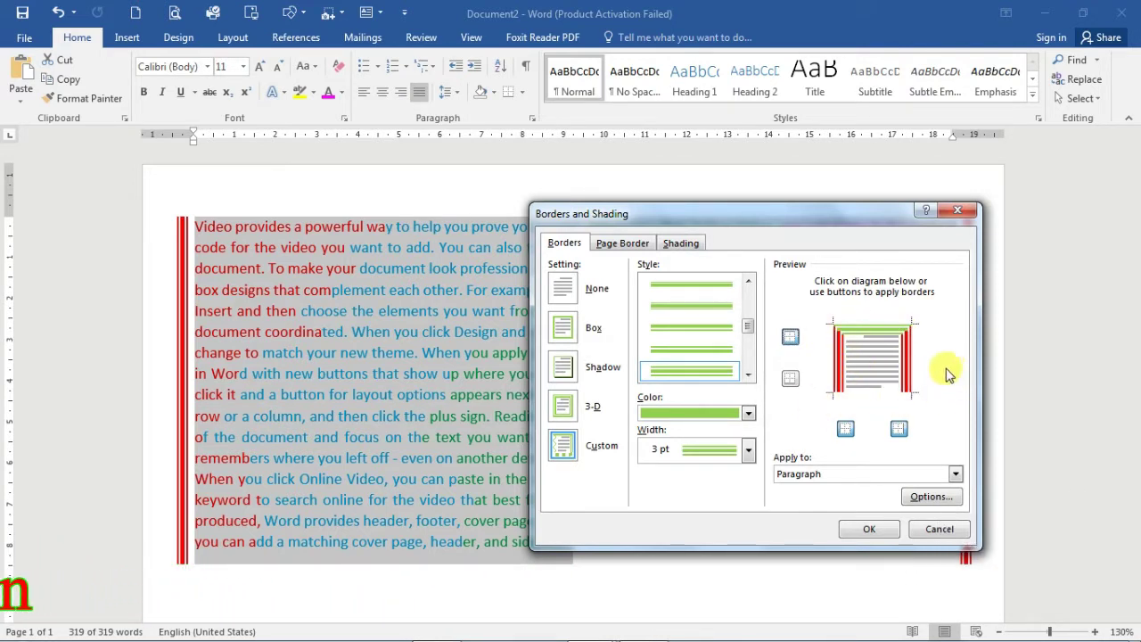
Step: Add a light blue line along the bottom of the paragraph
left_click(756, 410)
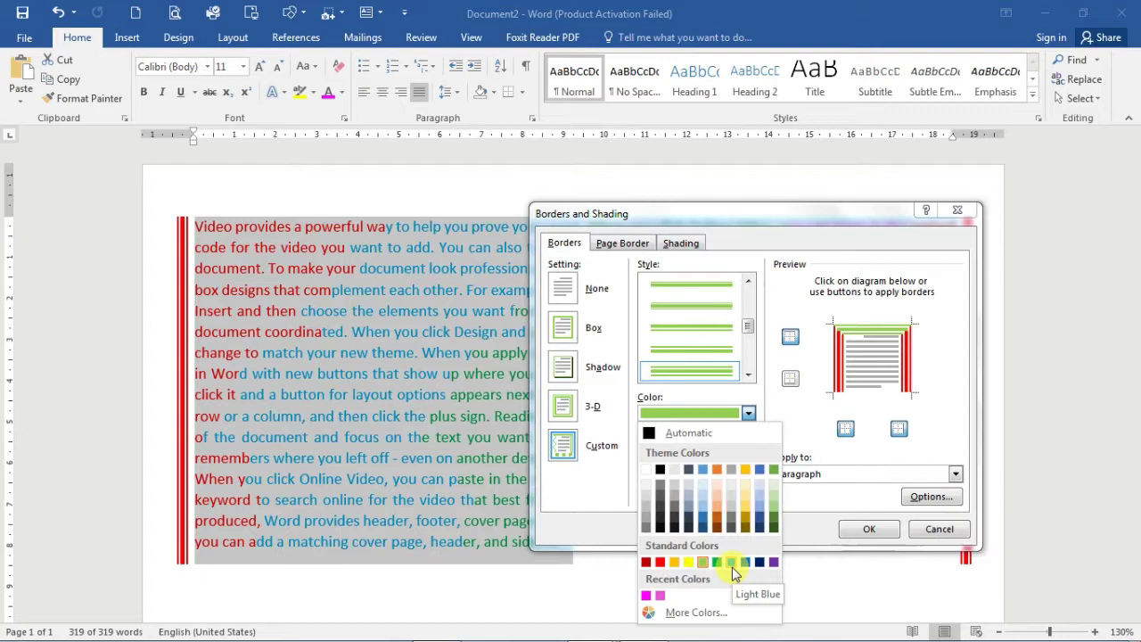
left_click(735, 570)
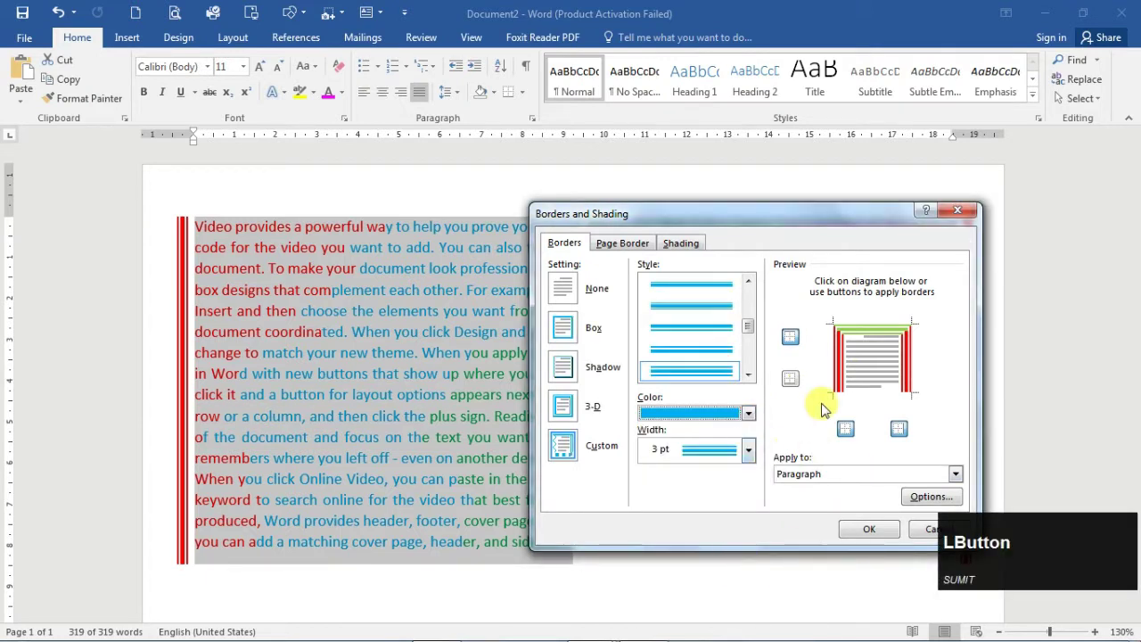
left_click(791, 382)
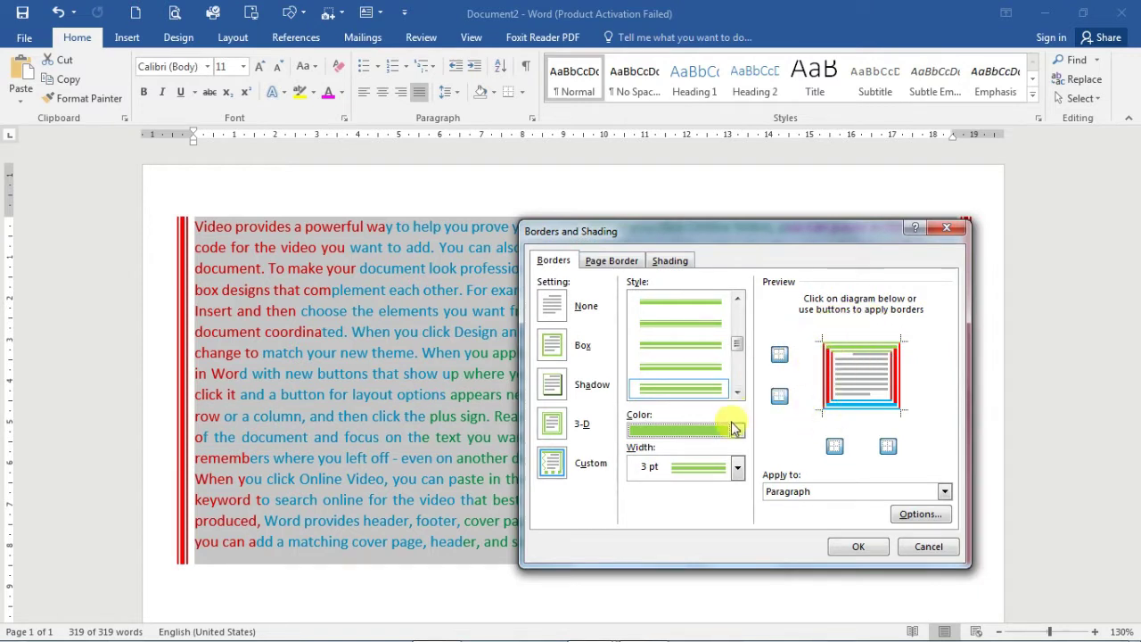
Step: Add a pink line on the left side and apply the multicoloured border
left_click(743, 433)
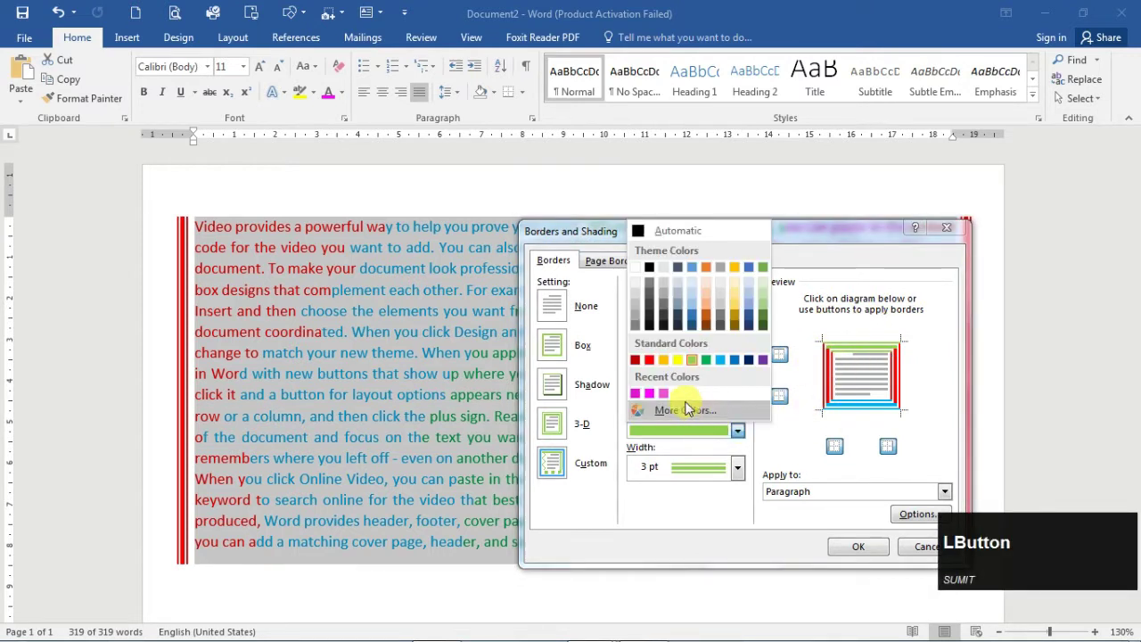
left_click(655, 394)
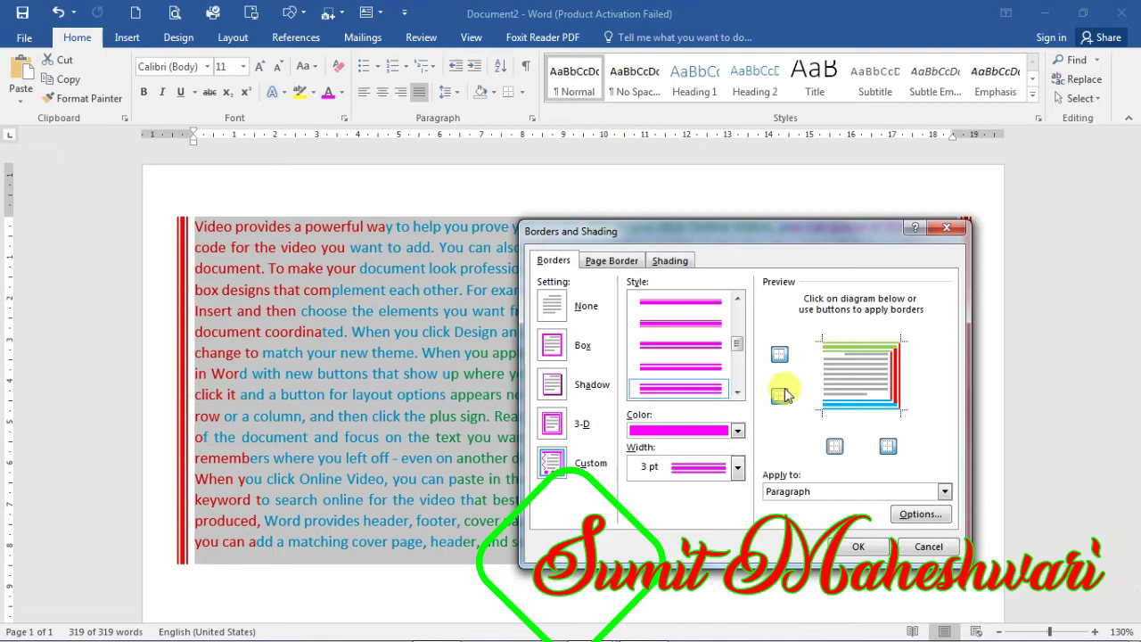
left_click(839, 450)
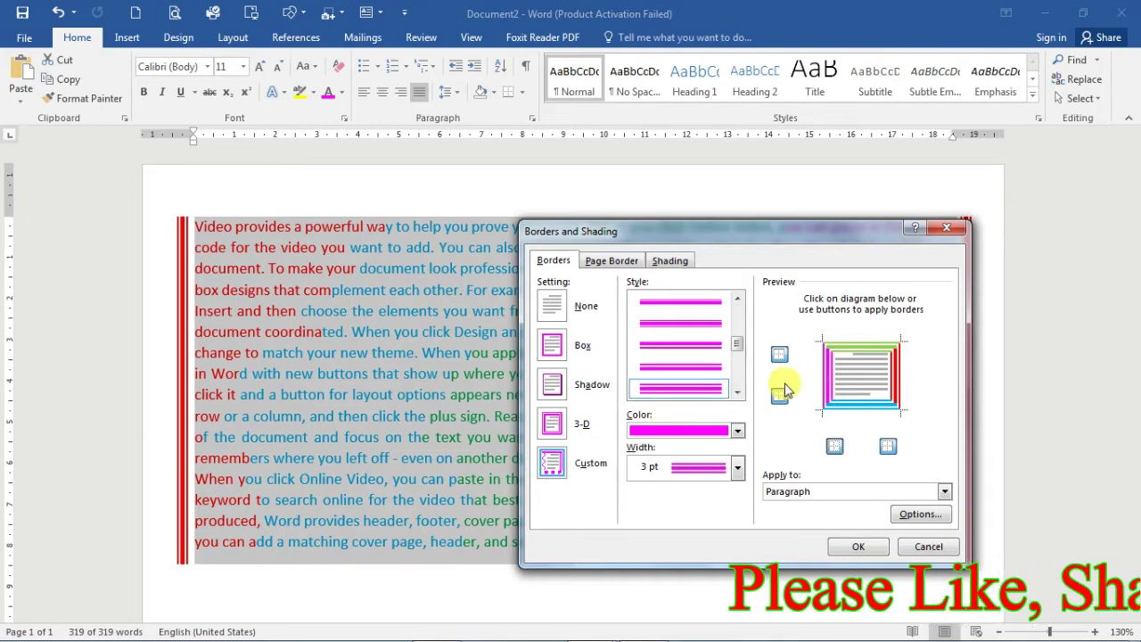
left_click(866, 552)
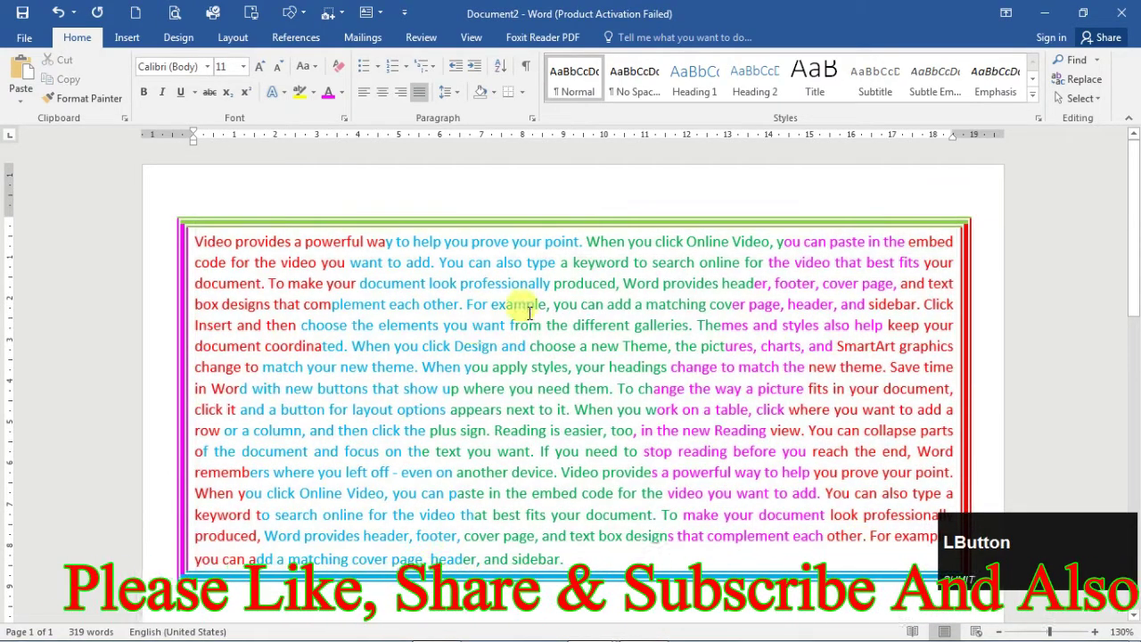